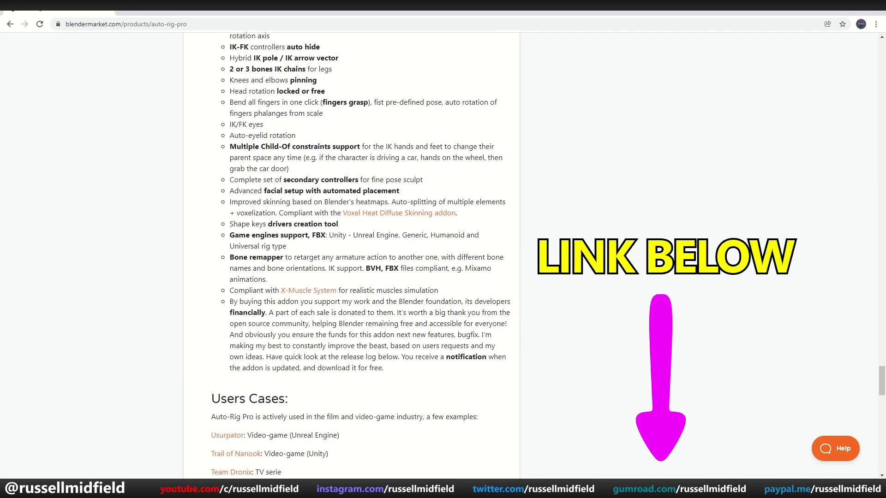
Switch to front view in Blender, showing the Rigify metarig standing over the red character.
key("KP_1")
Remove the scaled metarig so only the red character and its parts remain.
key("s")
left_click(64, 170)
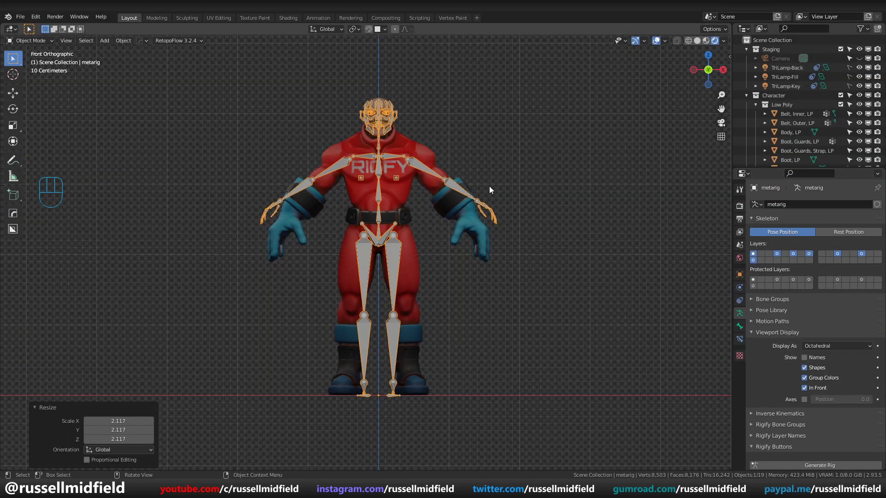
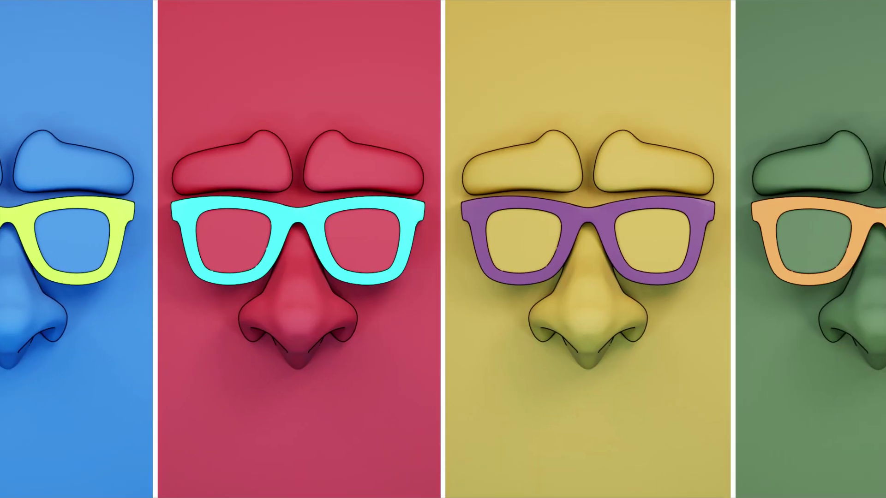
middle_click(319, 224)
Go to top orthographic view and bring up the Add menu for a Human metarig.
key("KP_7")
key("shift+a")
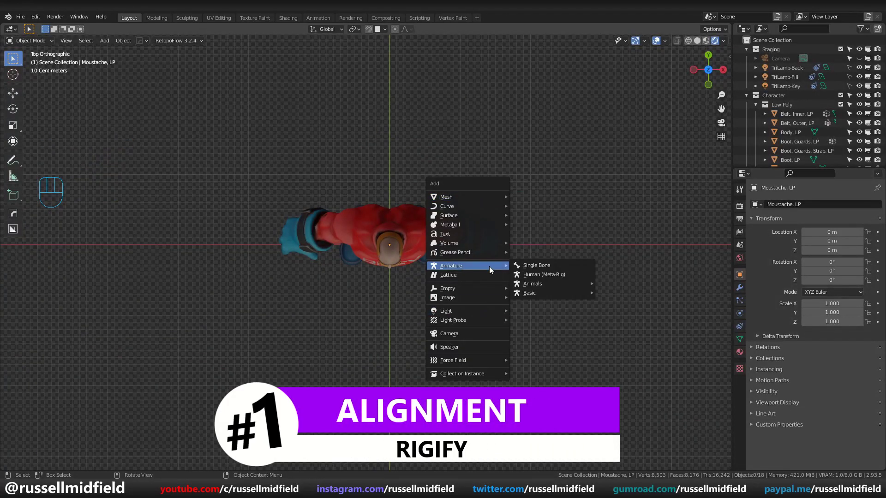
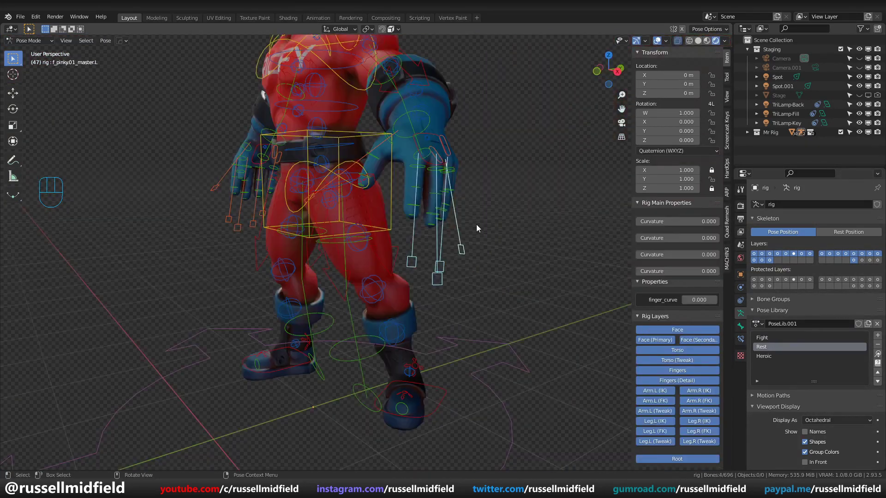
Scale the finger master controls to curl the hand into a fist, undoing and retrying the spread.
key("s")
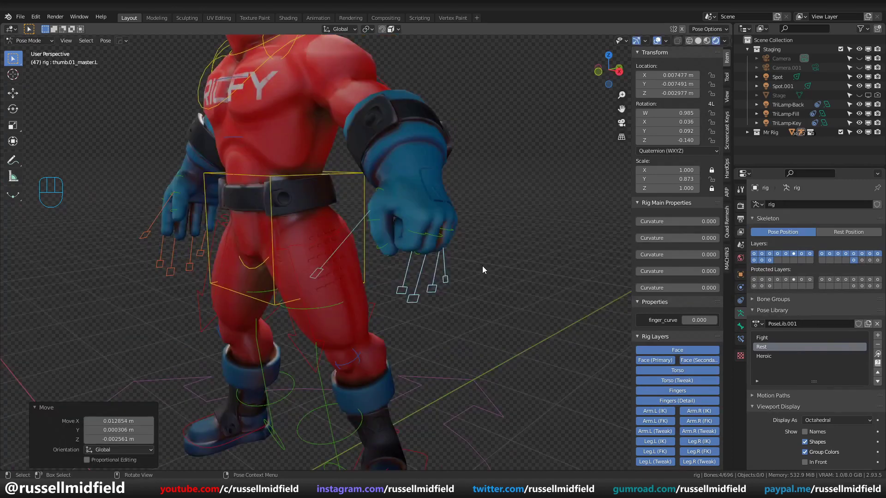
key("s")
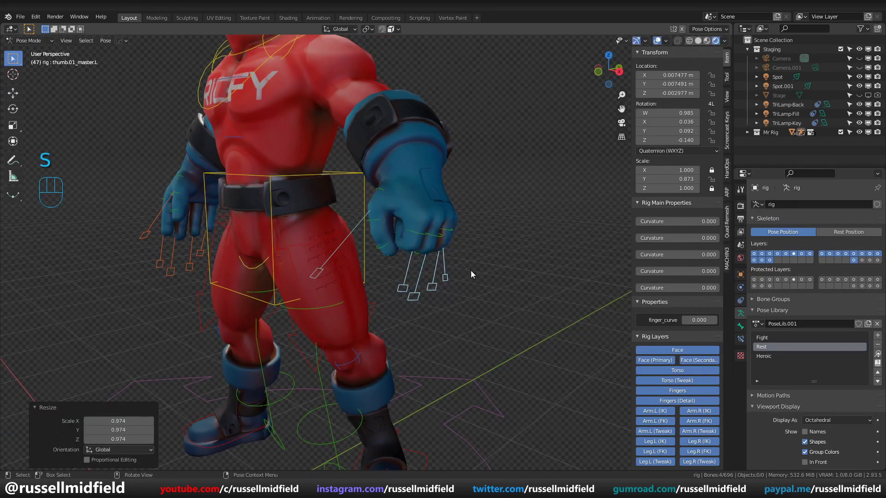
key("ctrl+z")
key("s")
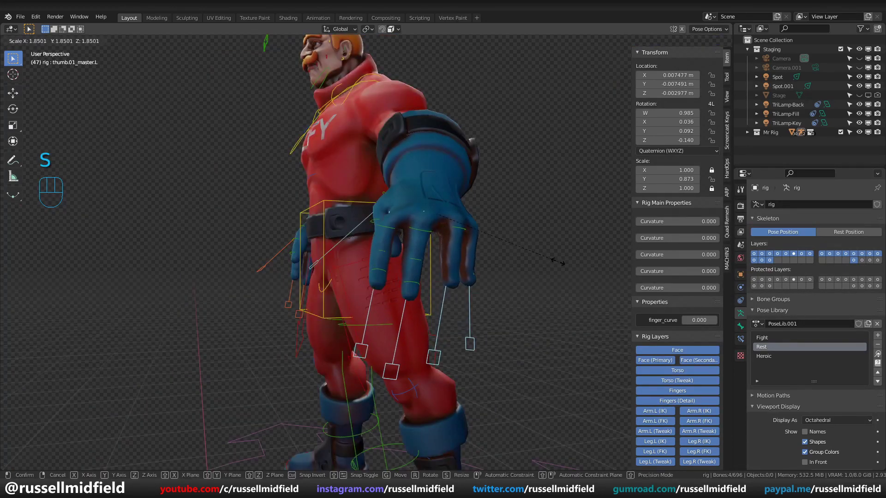
middle_click(453, 238)
middle_click(478, 238)
middle_click(481, 225)
key("alt+z")
Grab and rotate facial controls near the eye to adjust the expression.
key("g")
left_click(461, 242)
key("ctrl+z")
left_click_drag(417, 273, 438, 276)
key("g")
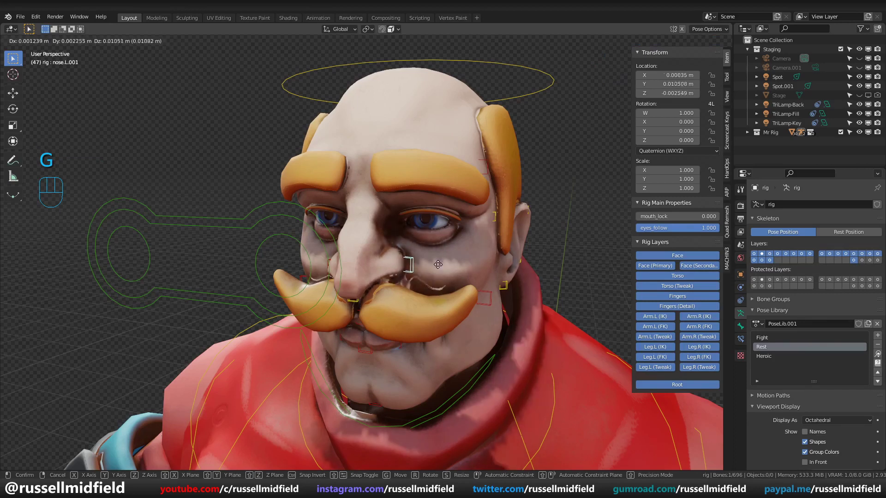
left_click(441, 274)
left_click(371, 354)
key("g")
key("r")
left_click(544, 139)
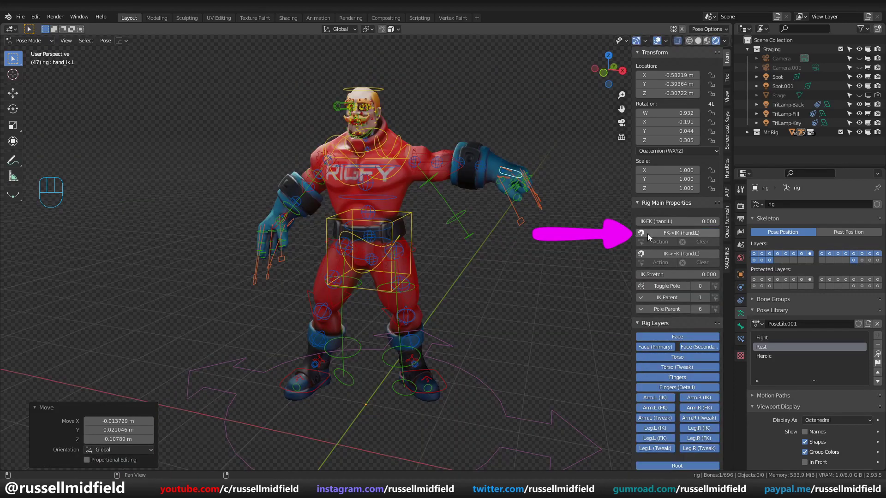
Apply FK->IK matching for hand.L from the Item panel, then undo the result.
left_click(784, 340)
left_click(881, 357)
left_click_drag(781, 357, 780, 357)
left_click_drag(795, 348, 795, 348)
left_click(878, 355)
key("ctrl+z")
left_click_drag(536, 132, 539, 151)
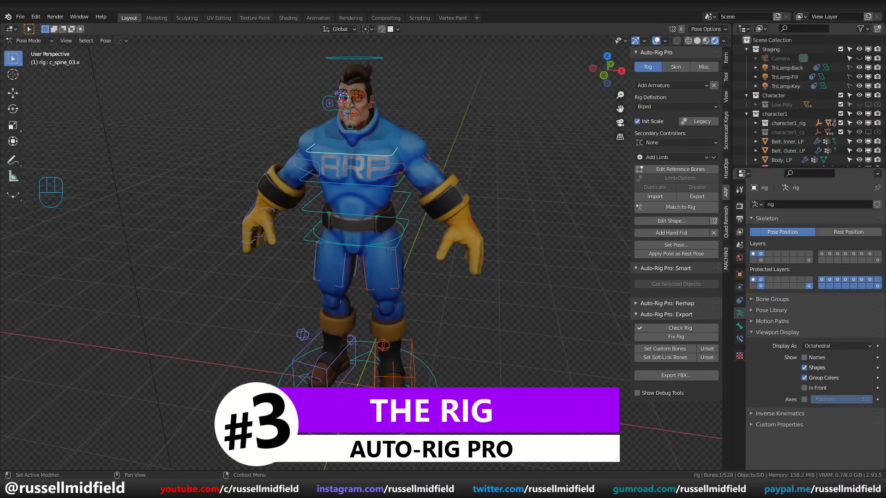
Move and rotate rig controls including the eyebrows, undoing each test pose.
key("g")
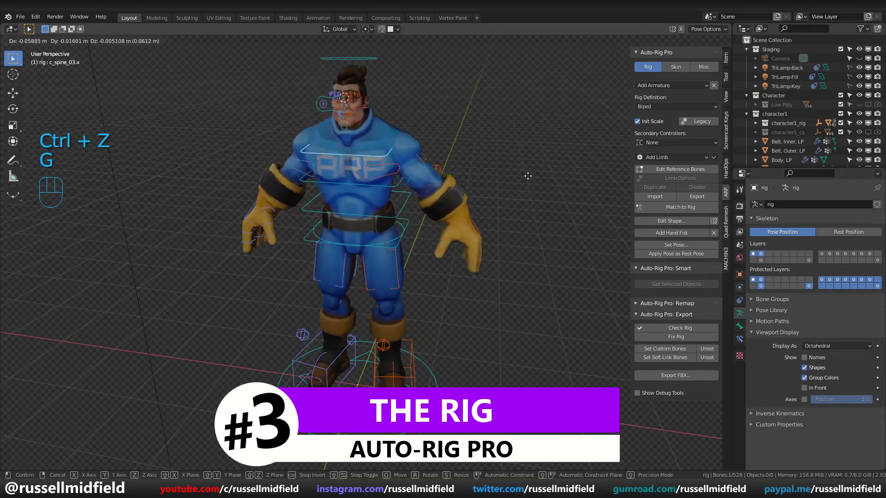
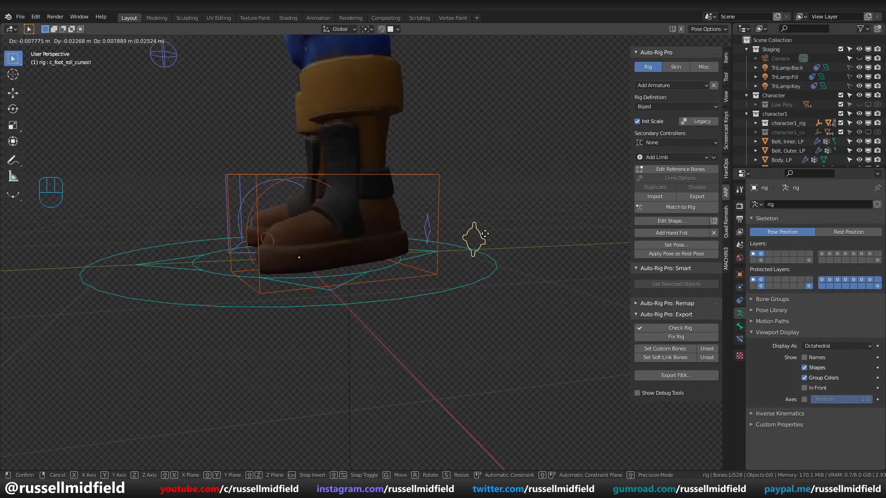
key("ctrl+z")
key("r")
key("alt+z")
key("alt+z")
key("g")
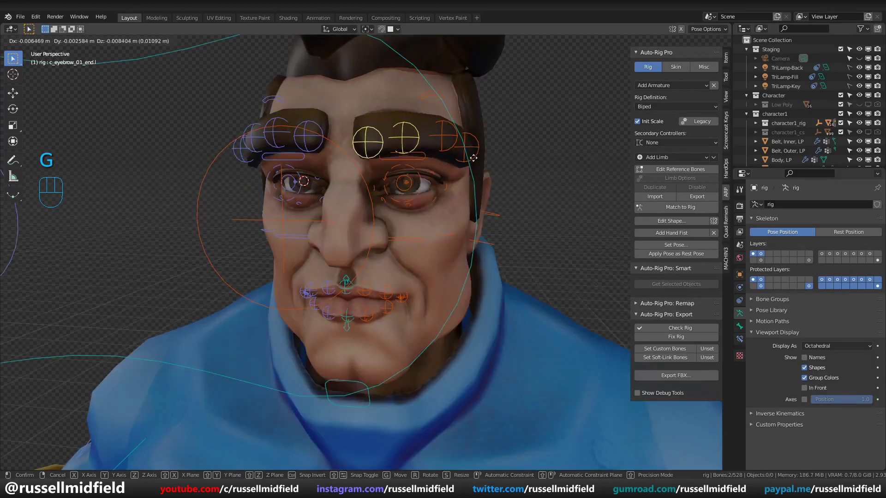
left_click(482, 153)
key("ctrl+z")
key("g")
left_click(496, 217)
key("ctrl+z")
Select the finger controls, scale them into a fist, and stretch the arm reference bones outward.
left_click_drag(392, 294, 344, 292)
left_click(344, 291)
left_click(352, 294)
left_click(364, 294)
key("s")
key("s")
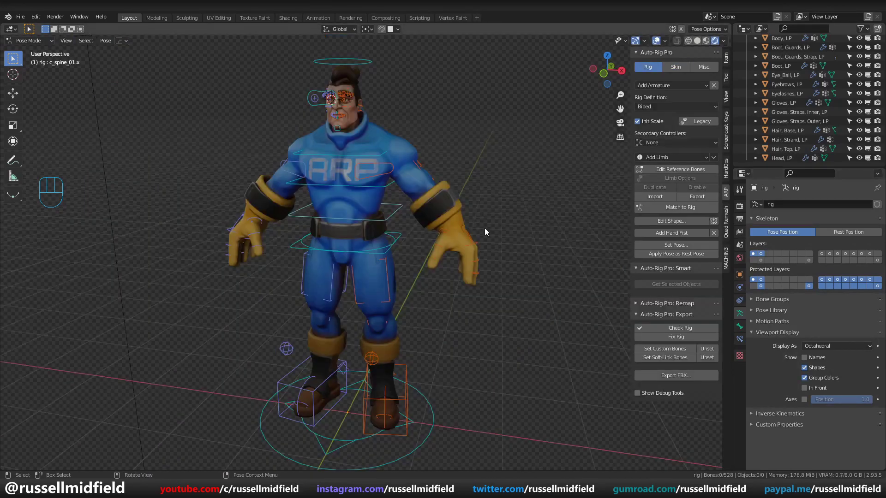
left_click_drag(701, 143, 602, 233)
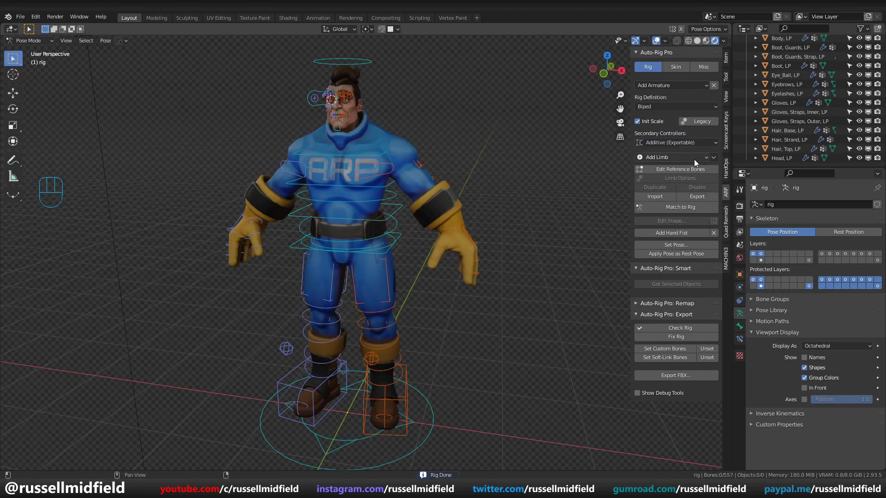
left_click_drag(704, 160, 689, 184)
Add a Hand Fist controller to the selected hand and scale it to close the fingers.
left_click(699, 222)
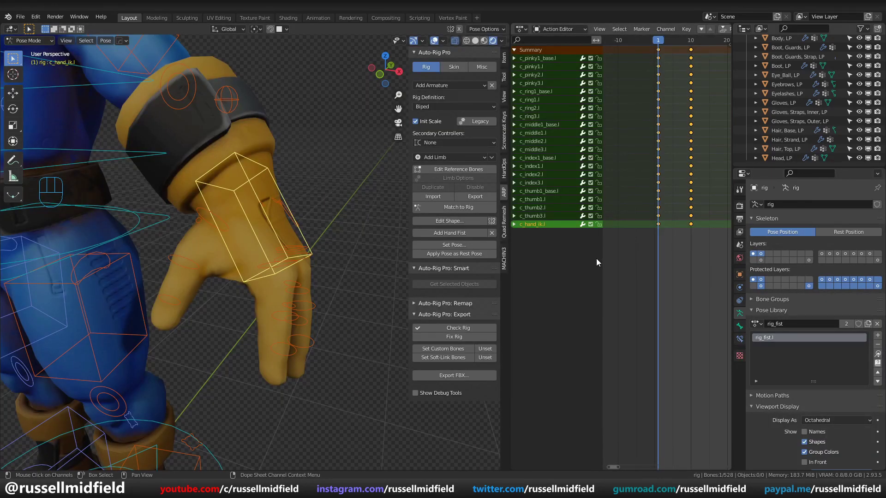
left_click(467, 236)
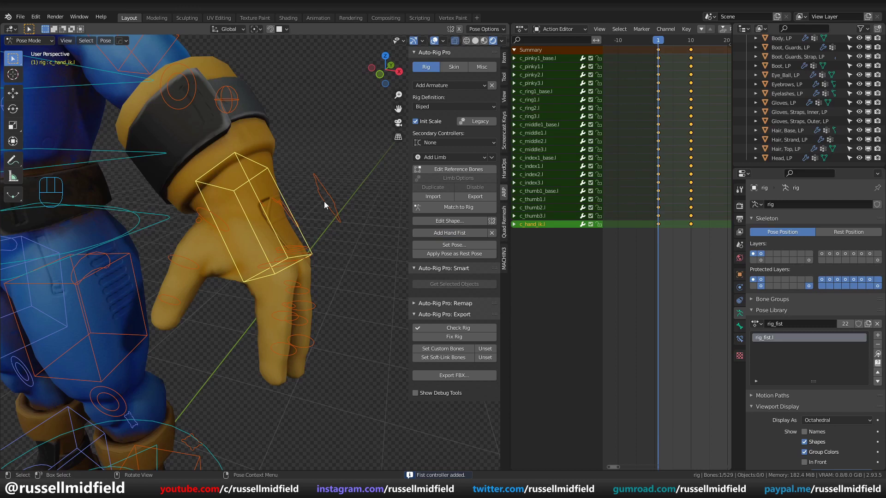
left_click_drag(334, 214, 332, 212)
key("s")
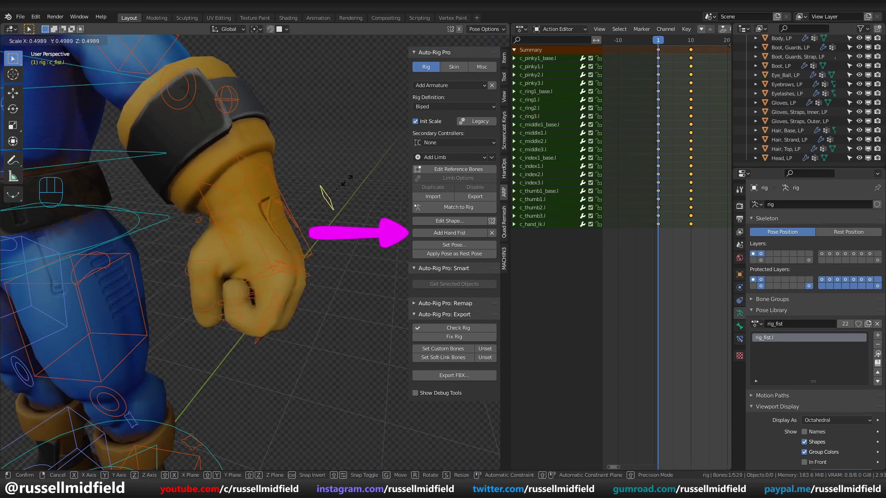
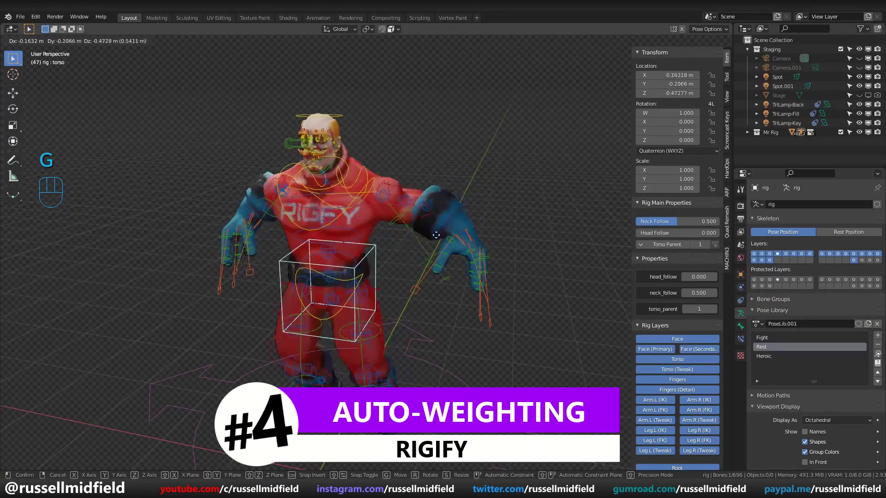
Move the leg controls along Z and rotate them to pose the Rigify leg.
left_click(474, 230)
key("ctrl+z")
left_click(337, 182)
key("g")
key("z")
left_click(521, 257)
middle_click(505, 258)
key("g")
left_click(418, 258)
middle_click(489, 250)
key("r")
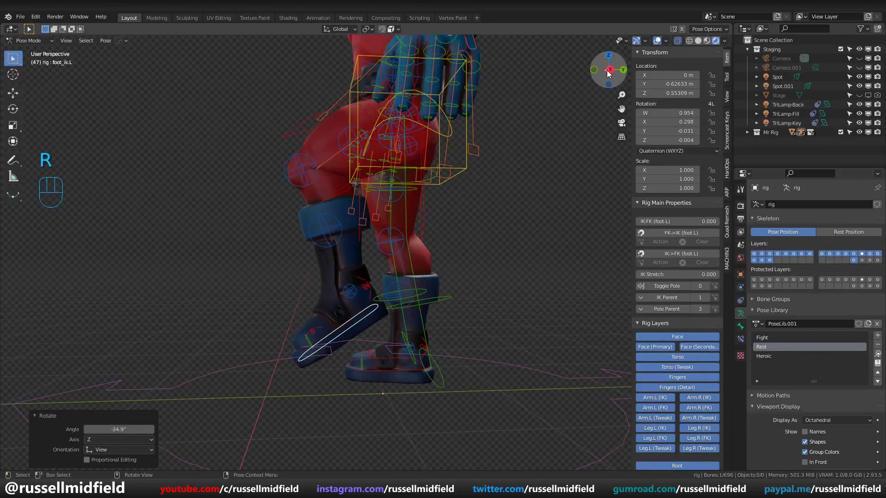
Select further leg controls, reset their location with Alt+G and toggle overlays.
left_click(663, 45)
left_click_drag(427, 239, 381, 247)
left_click_drag(399, 225, 379, 253)
middle_click(355, 249)
middle_click(379, 238)
key("alt+g")
key("alt+z")
left_click_drag(482, 309, 506, 320)
Grab and rotate the foot controls about Z to turn the foot.
left_click(528, 167)
middle_click(538, 165)
key("g")
left_click(494, 140)
key("r")
middle_click(431, 138)
middle_click(425, 161)
key("r")
key("z")
left_click_drag(333, 85, 332, 132)
left_click_drag(361, 149, 435, 138)
key("g")
left_click_drag(418, 149, 468, 182)
left_click_drag(467, 184, 446, 192)
middle_click(458, 197)
key("r")
Raise the arm by moving and rotating its controls, orbiting to check the pose.
left_click(432, 140)
key("g")
left_click_drag(420, 138, 429, 143)
left_click_drag(425, 154, 375, 137)
key("r")
key("z")
middle_click(290, 119)
key("r")
left_click(326, 112)
key("g")
left_click_drag(338, 107, 339, 107)
middle_click(360, 130)
middle_click(371, 137)
middle_click(384, 146)
Scale the finger controls to repose the hand and frame the head controls.
key("g")
key("s")
left_click(444, 101)
left_click_drag(391, 62, 519, 83)
key("s")
double_click(401, 64)
Zoom into the face and test-move a facial control, undoing the move.
key("s")
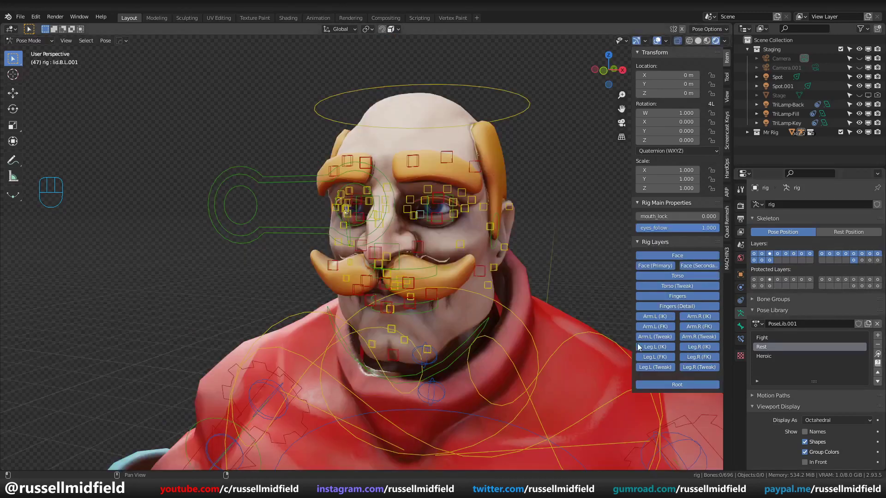
middle_click(525, 311)
left_click_drag(518, 310, 521, 293)
middle_click(530, 289)
left_click_drag(453, 213, 508, 227)
middle_click(508, 226)
middle_click(537, 232)
key("g")
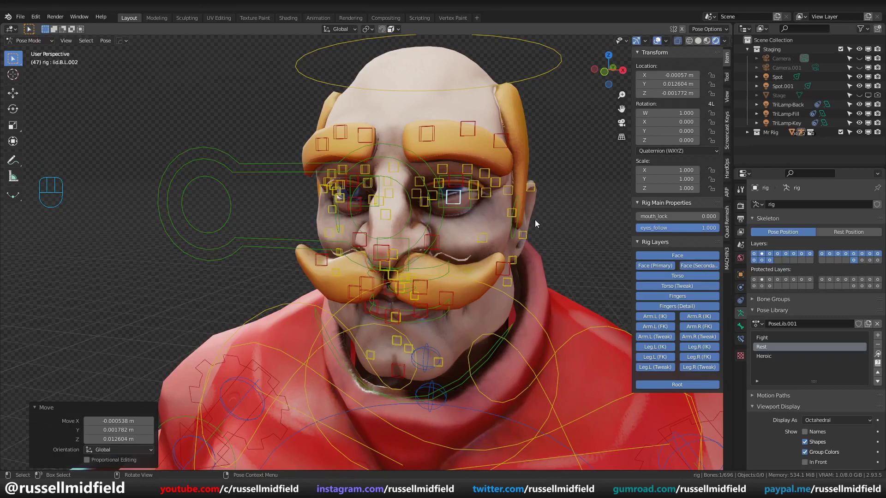
key("ctrl+z")
Move the eyelid control to reshape the eye, trying several positions.
key("g")
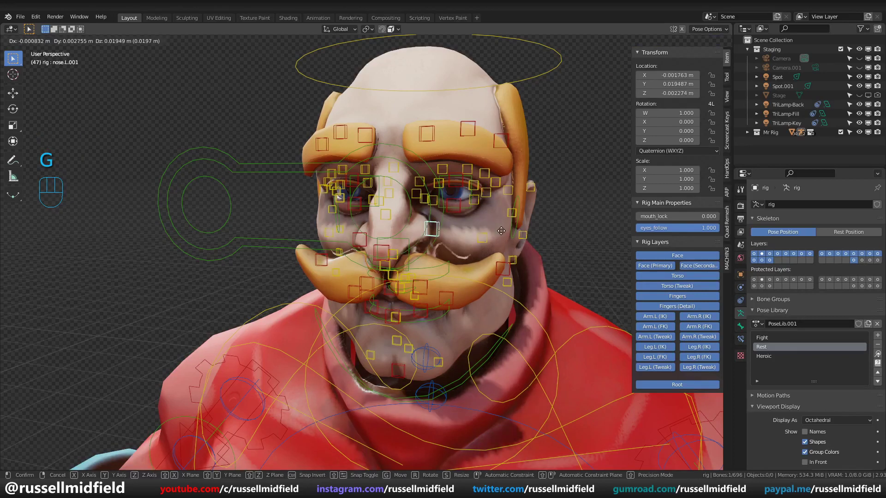
left_click(505, 232)
key("ctrl+z")
left_click_drag(492, 243, 493, 243)
key("g")
left_click(487, 245)
key("g")
left_click_drag(524, 216, 524, 216)
key("ctrl+z")
left_click_drag(462, 379, 407, 376)
middle_click(435, 363)
Move the mustache controls to reshape it before hiding the face controls.
key("g")
middle_click(467, 259)
key("g")
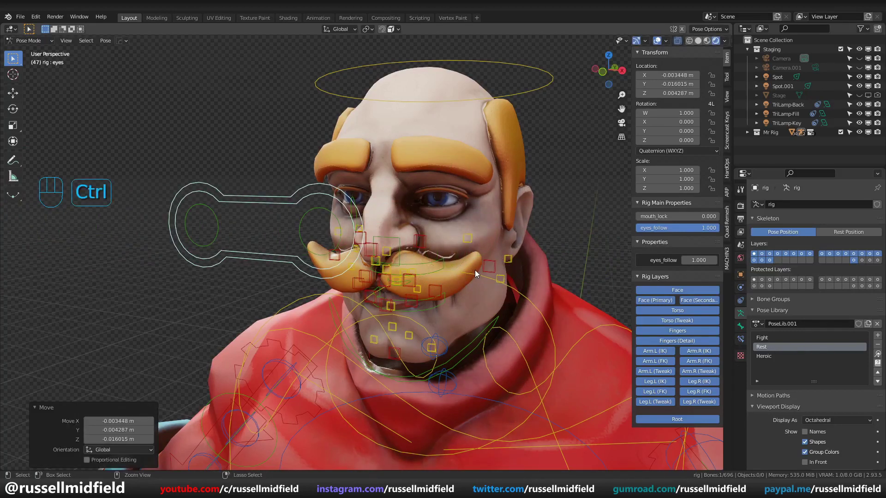
key("ctrl+z")
key("g")
left_click_drag(480, 183, 479, 186)
key("g")
left_click(468, 244)
left_click_drag(411, 226, 418, 209)
left_click(379, 158)
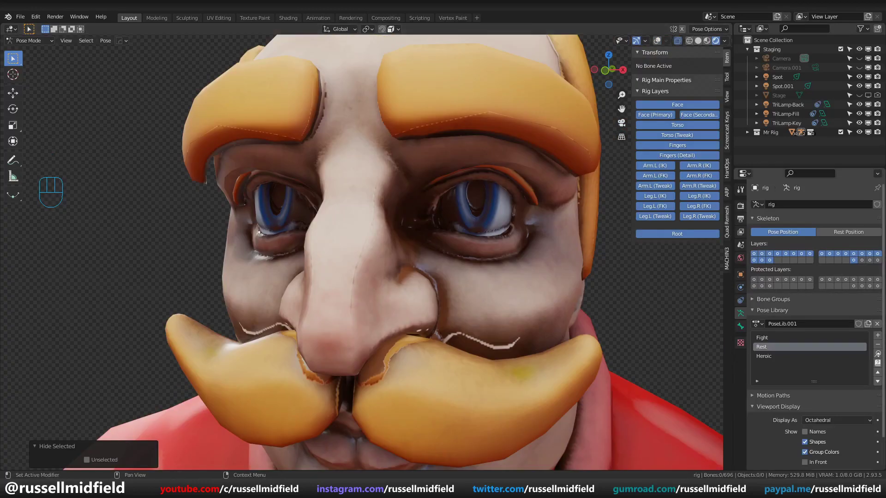
key("g")
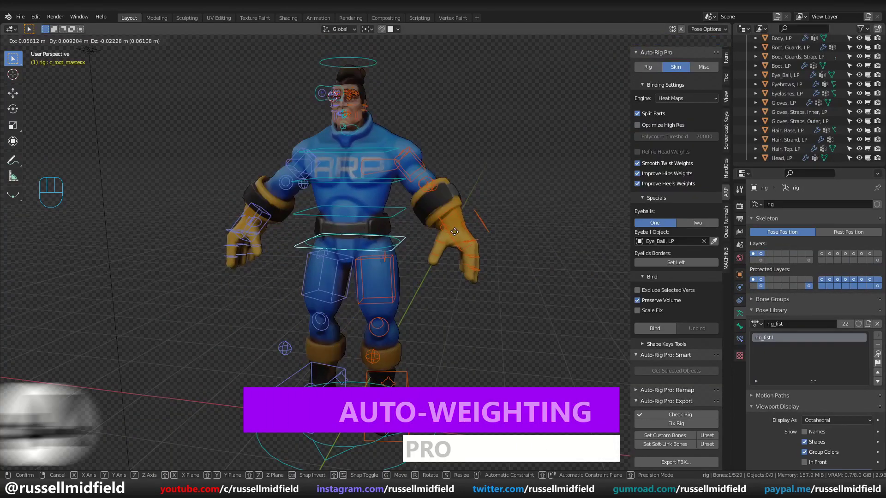
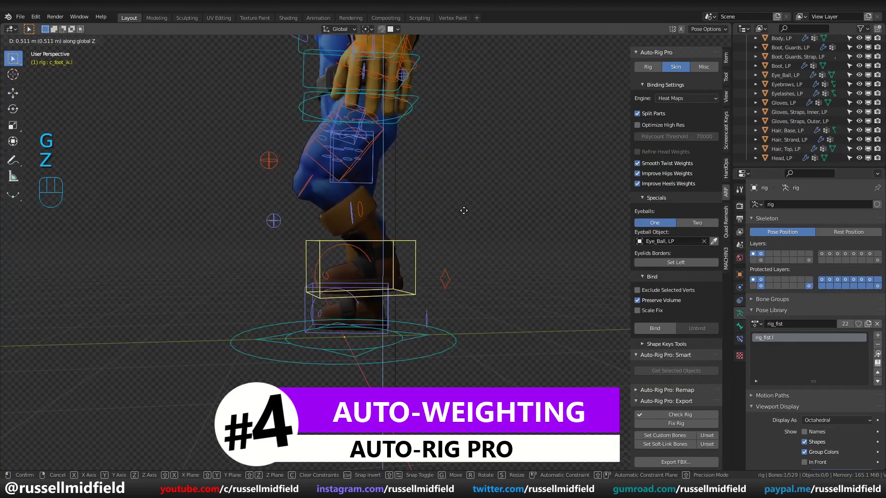
Rotate the selected arm controls to bring the lowered arm forward in front of the body.
key("r")
left_click(322, 296)
key("r")
left_click(417, 240)
left_click_drag(397, 311, 368, 271)
left_click_drag(368, 271, 374, 250)
left_click_drag(376, 253, 347, 249)
middle_click(510, 269)
Raise the other arm's IK hand control high overhead along Z and rotate the hand.
key("g")
key("z")
left_click_drag(548, 201, 511, 206)
key("g")
left_click(439, 177)
key("r")
left_click_drag(497, 212, 471, 172)
left_click_drag(469, 143, 430, 168)
Refine the raised arm's rotation and position after checking it from another angle.
middle_click(448, 148)
middle_click(488, 149)
key("r")
key("g")
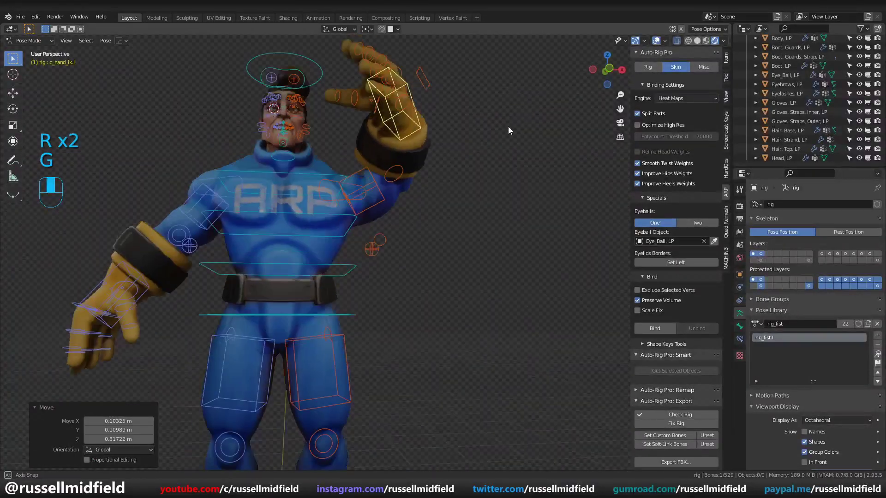